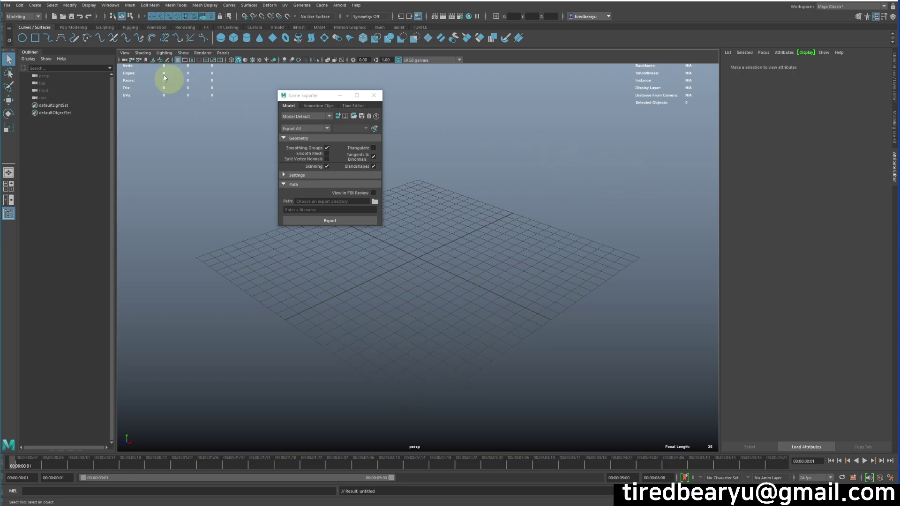
Step: Bring up the File menu with its Import and Export Selection commands
{"action": "left_click", "coordinate": [5, 8]}
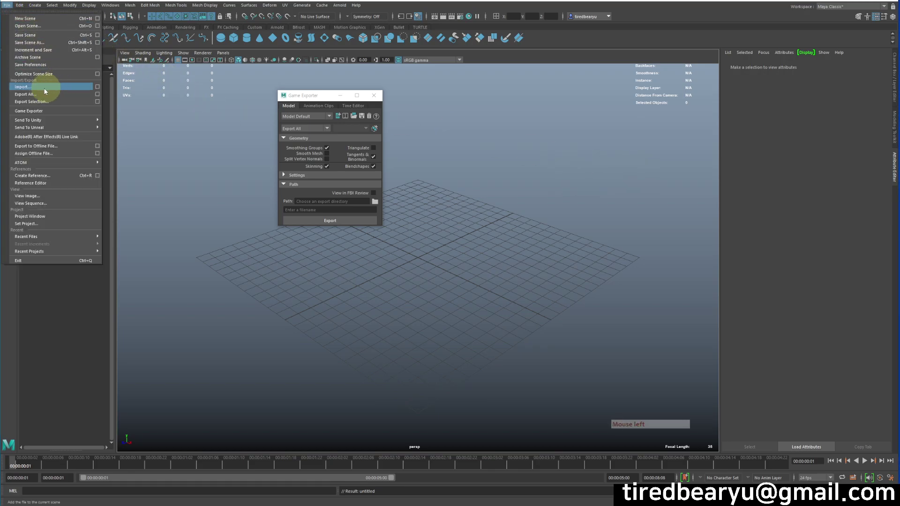
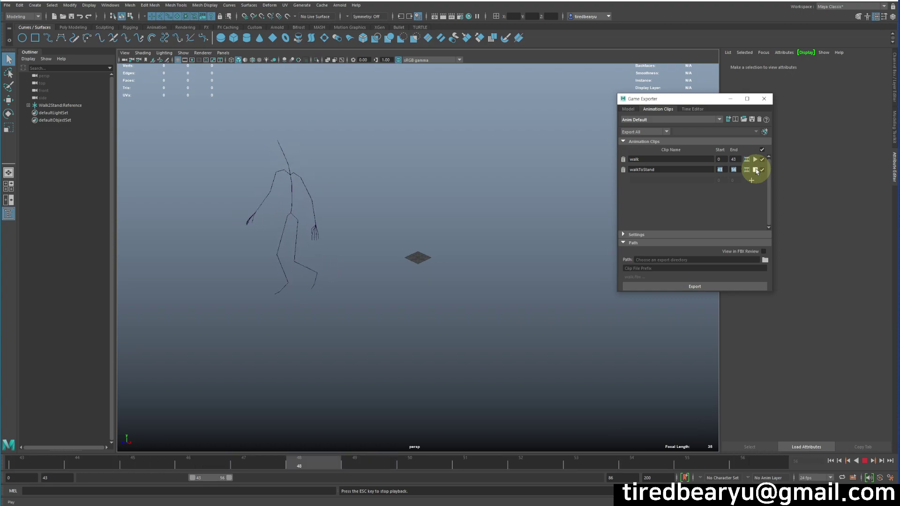
Step: Stop playback and extend the visible timeline range to 200 frames
{"action": "left_click", "coordinate": [759, 169]}
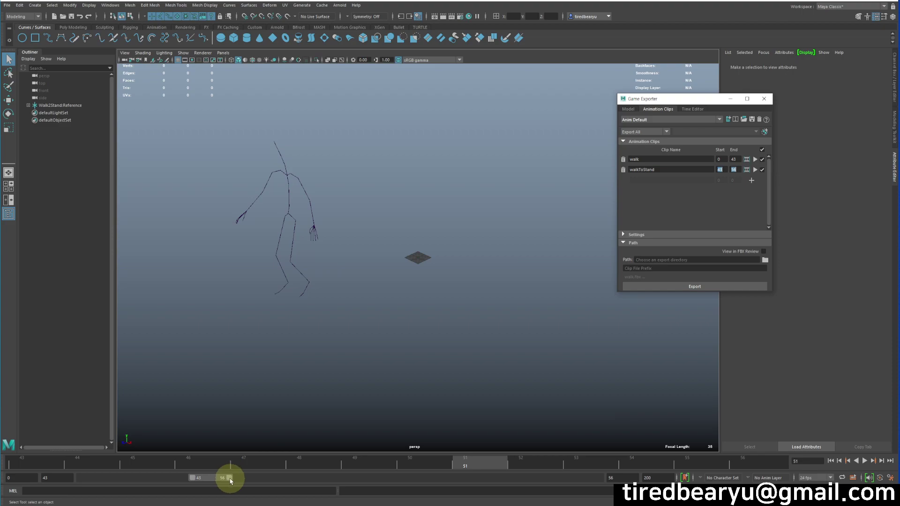
{"action": "left_click", "coordinate": [231, 480]}
{"action": "left_click", "coordinate": [59, 464]}
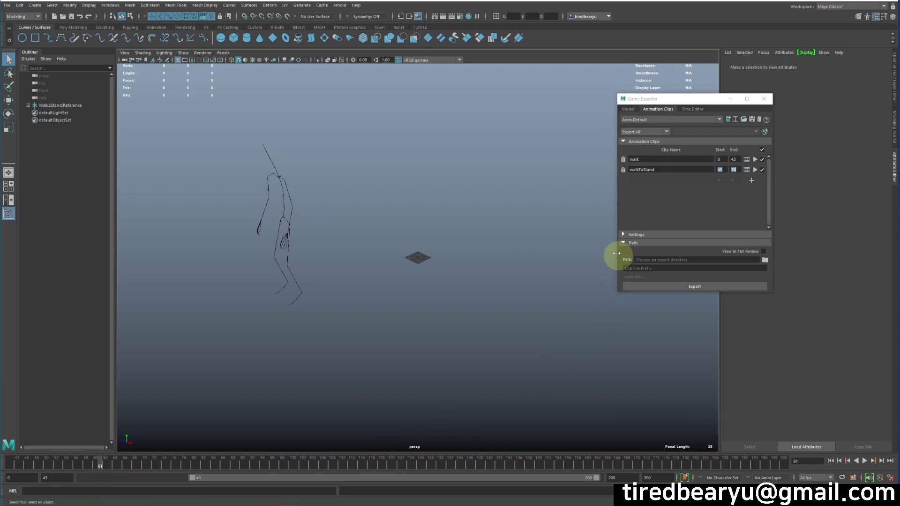
Step: Set the third clip's start frame to 61 and scrub the timeline to frame 115
{"action": "left_click", "coordinate": [752, 181]}
{"action": "left_click", "coordinate": [727, 183]}
{"action": "left_click", "coordinate": [586, 231]}
{"action": "key", "text": "KP_6"}
{"action": "key", "text": "KP_1"}
{"action": "key", "text": "Return"}
{"action": "left_click", "coordinate": [618, 461]}
{"action": "left_click", "coordinate": [632, 466]}
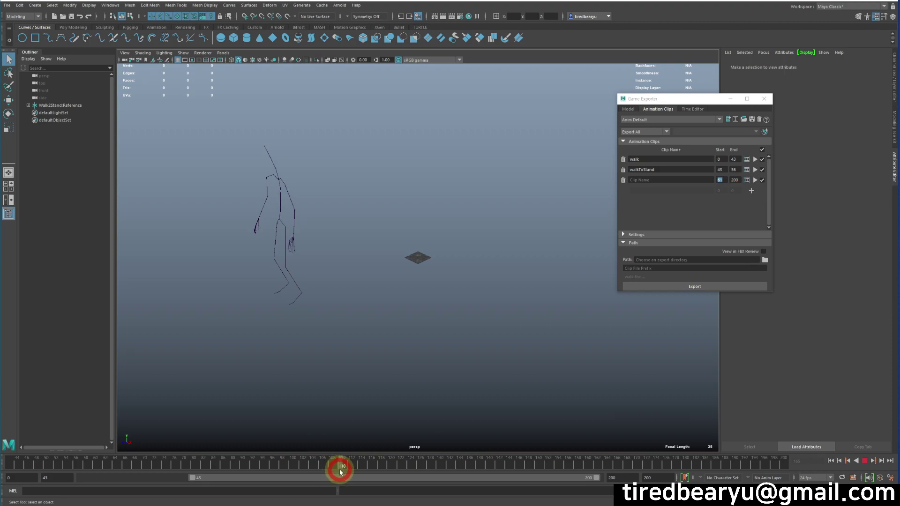
{"action": "left_click", "coordinate": [299, 285]}
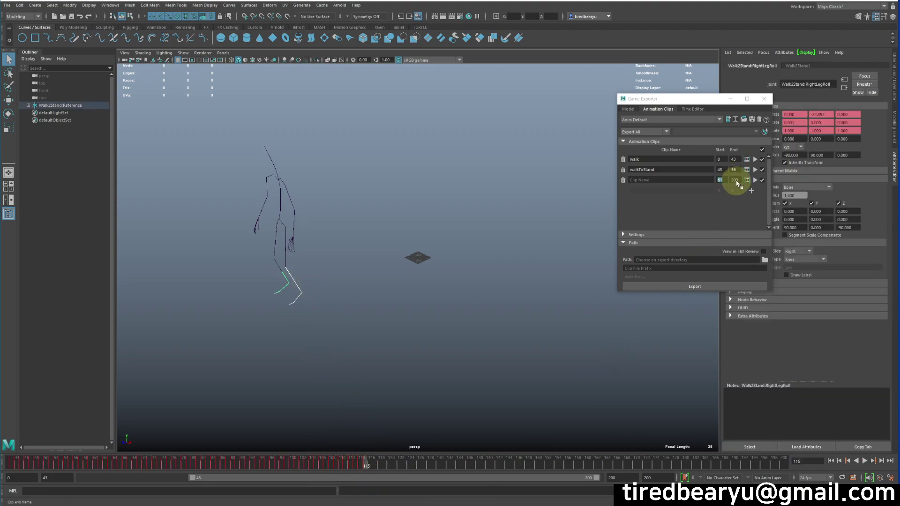
Step: Set the third clip's end frame to 115 and preview its 61–115 range
{"action": "double_click", "coordinate": [742, 180]}
{"action": "key", "text": "KP_5"}
{"action": "key", "text": "KP_1"}
{"action": "key", "text": "Return"}
{"action": "key", "text": "Return"}
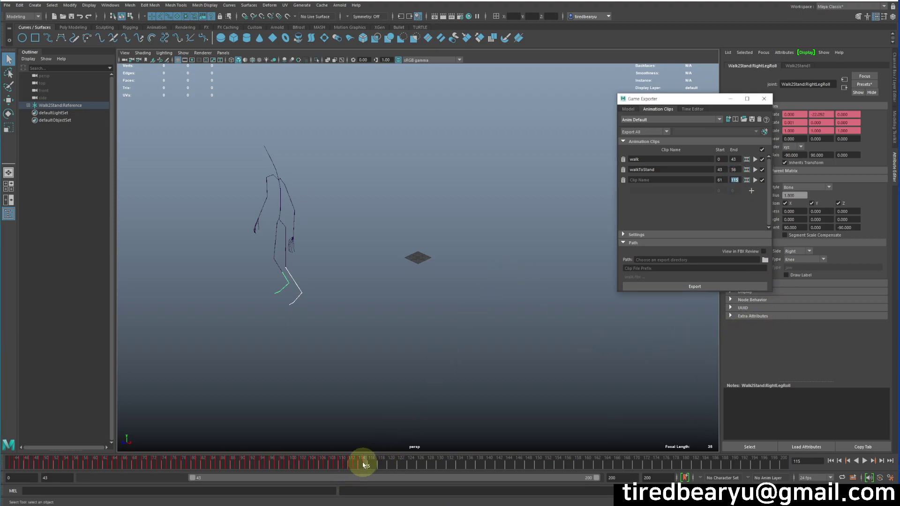
{"action": "left_click", "coordinate": [355, 463]}
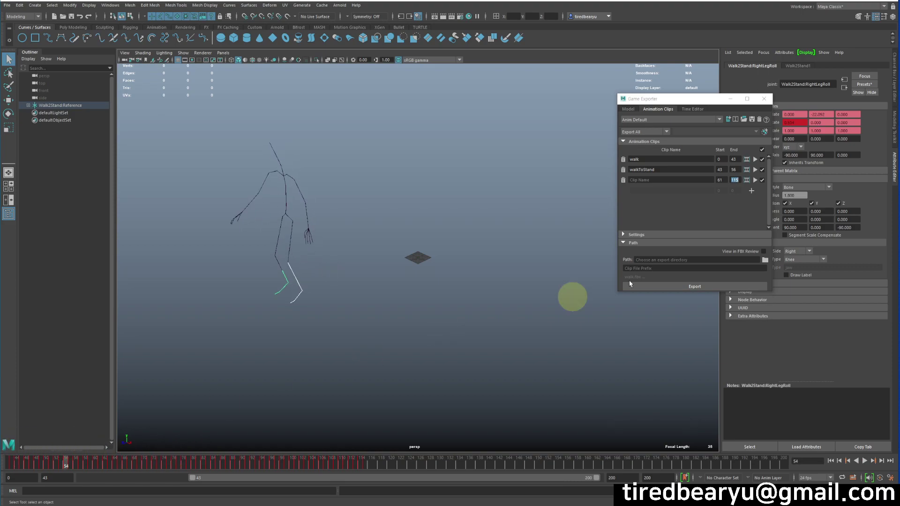
{"action": "left_click", "coordinate": [757, 181]}
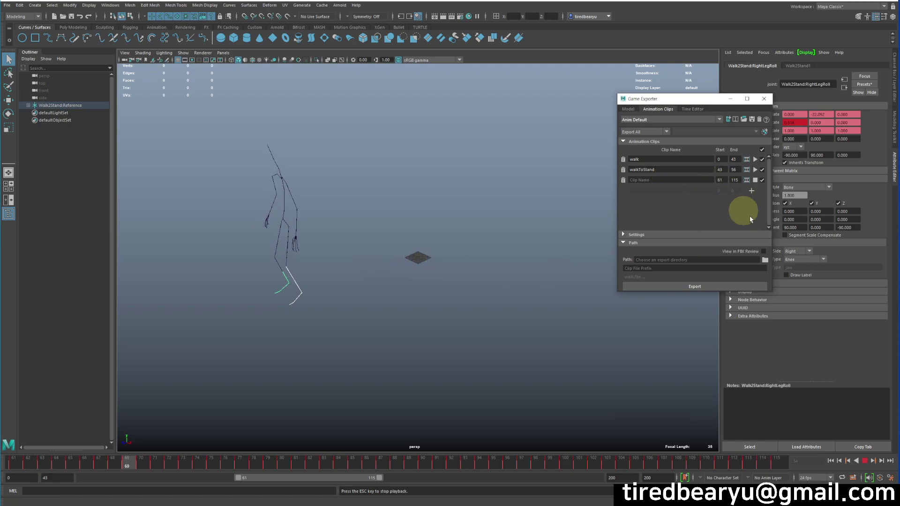
{"action": "left_click", "coordinate": [866, 464]}
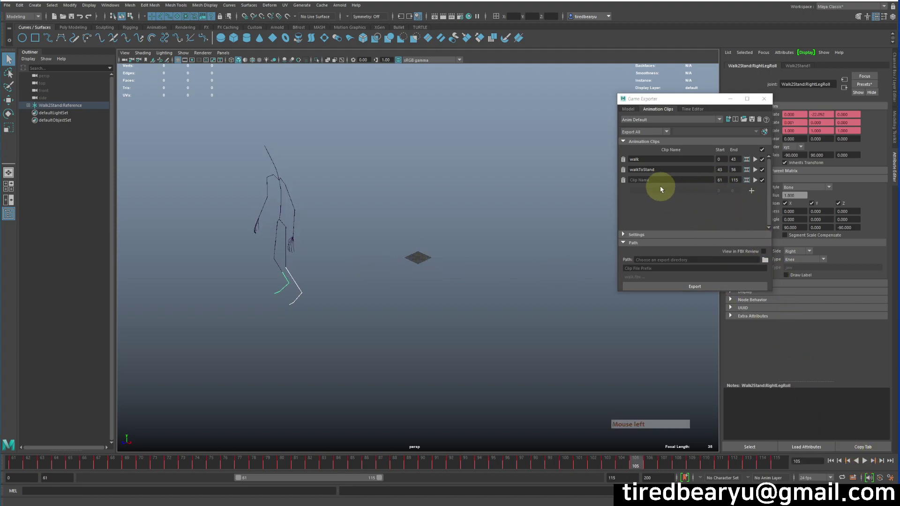
Step: Name the third clip Stand, alongside walk and walkToStand
{"action": "left_click", "coordinate": [658, 181]}
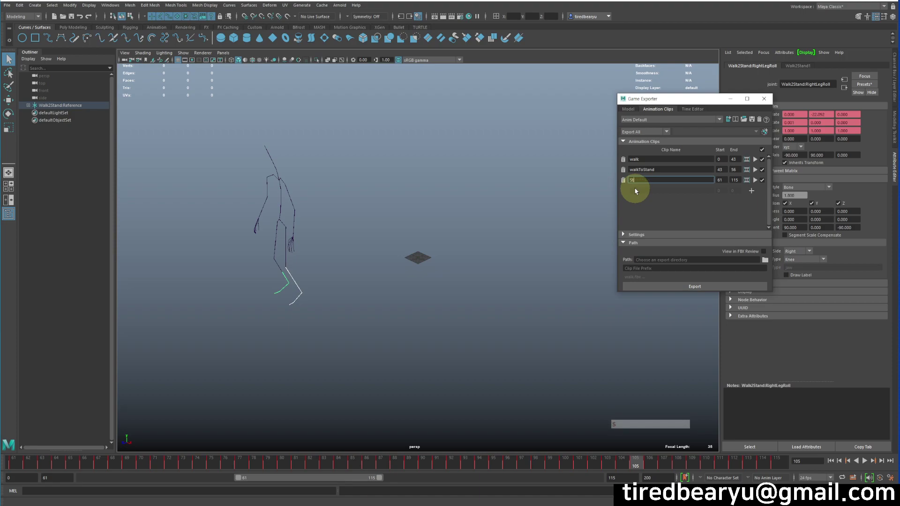
{"action": "key", "text": "Return"}
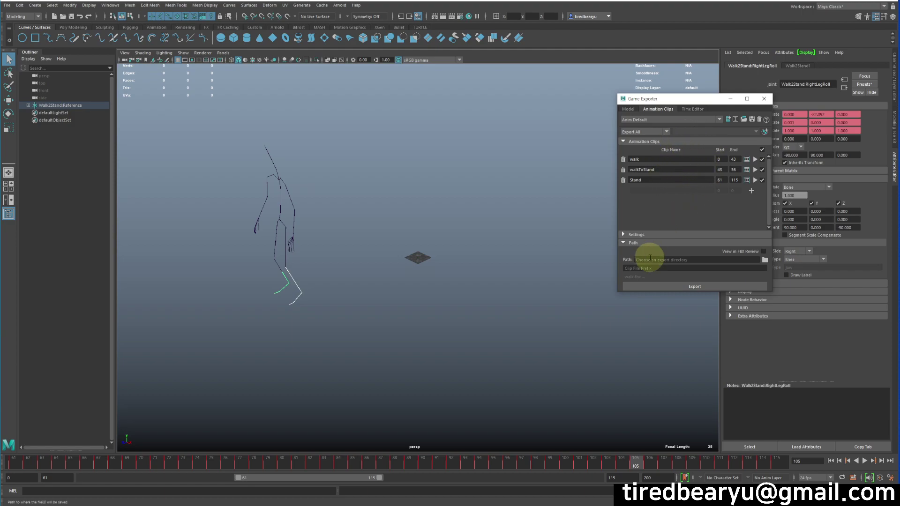
Step: Browse the export Path into the default project's data folder
{"action": "left_click", "coordinate": [770, 261]}
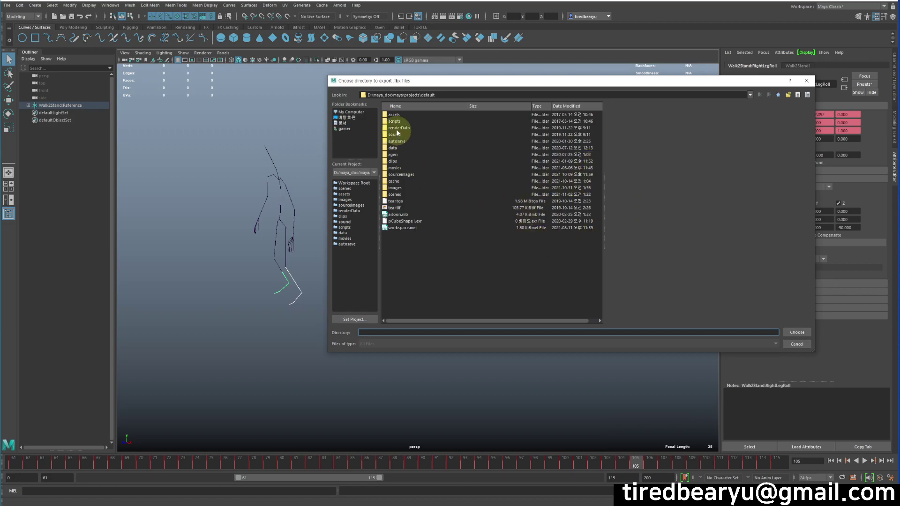
{"action": "double_click", "coordinate": [402, 149]}
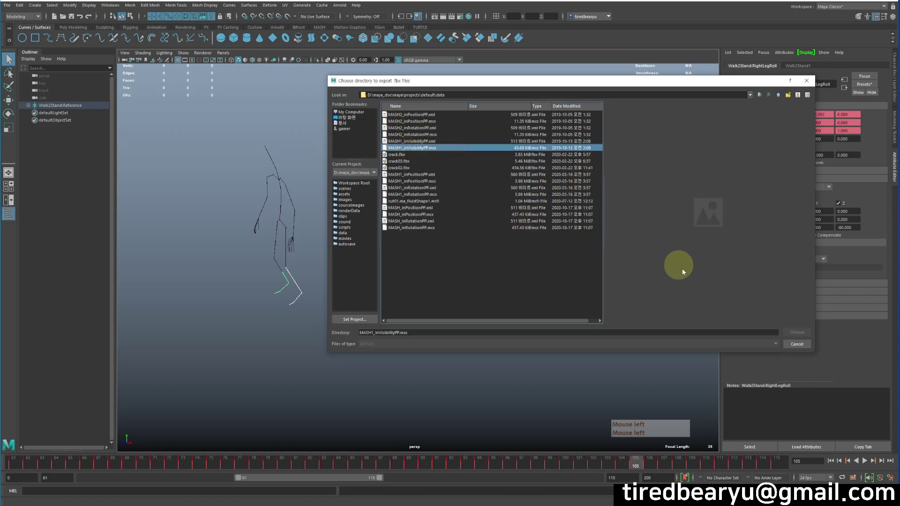
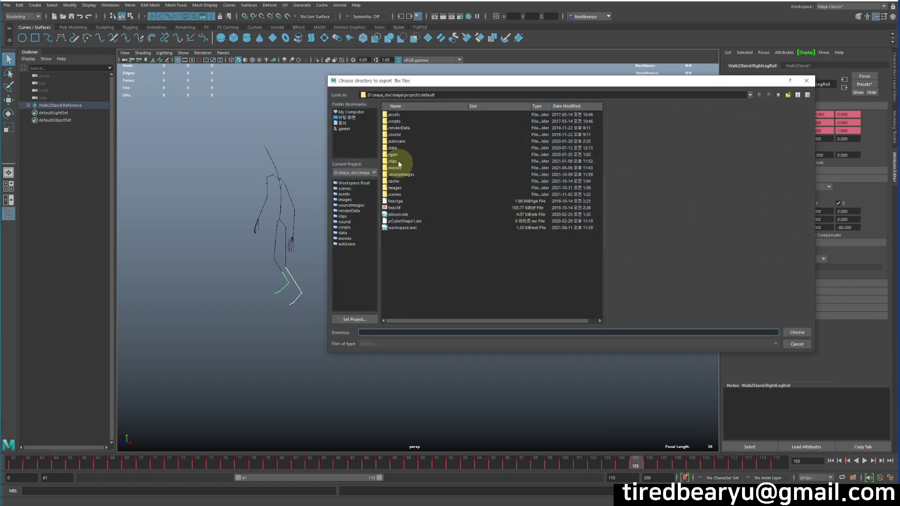
{"action": "left_click", "coordinate": [399, 149]}
{"action": "left_click", "coordinate": [516, 265]}
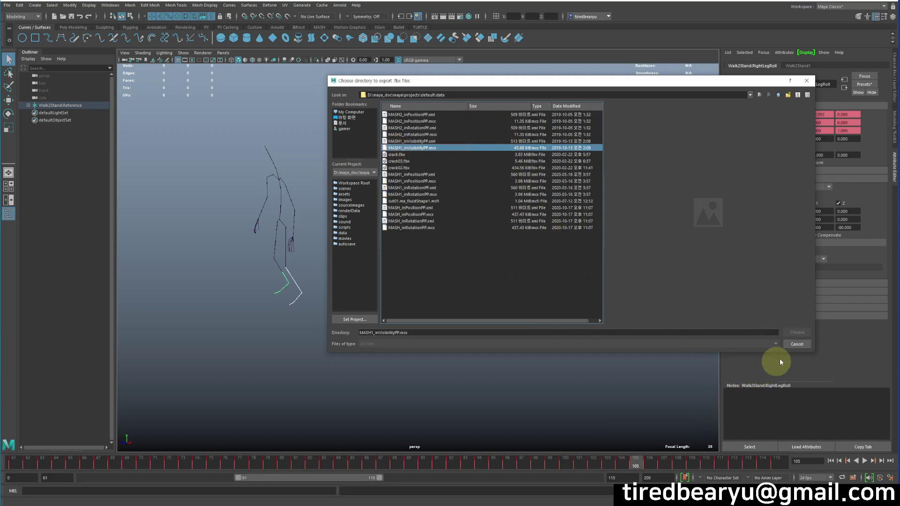
{"action": "left_click", "coordinate": [803, 349]}
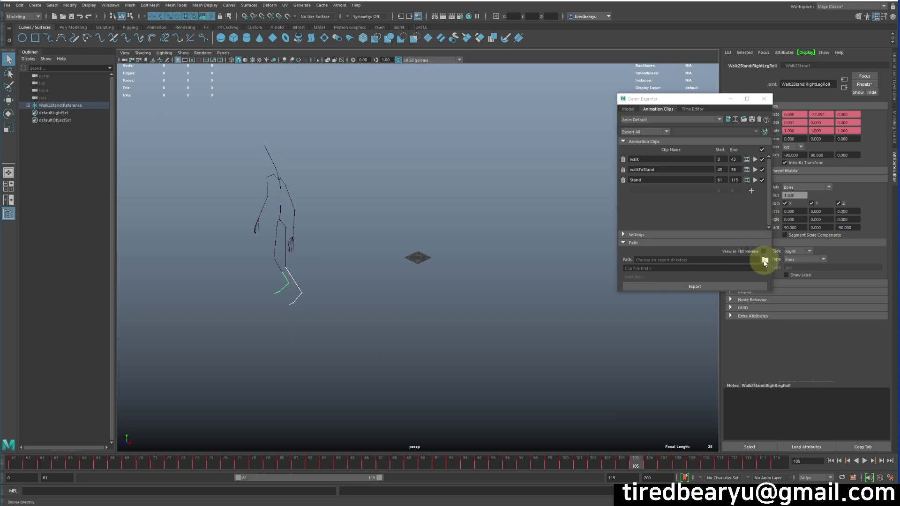
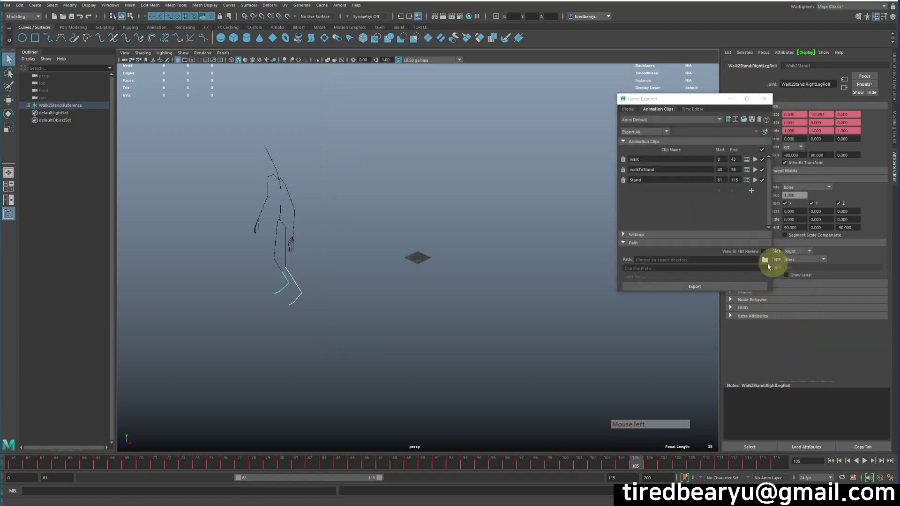
Step: Browse past scenes back to the default project and choose data as the export directory
{"action": "left_click", "coordinate": [766, 259]}
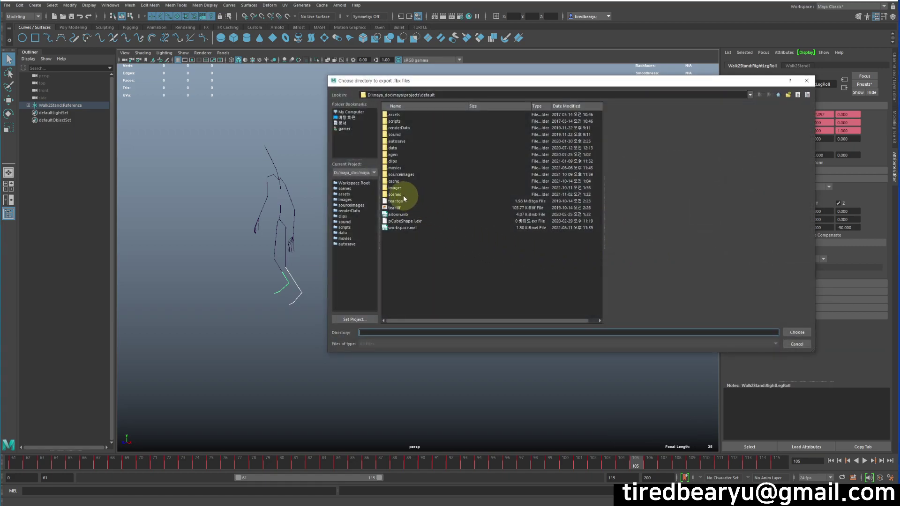
{"action": "double_click", "coordinate": [406, 198]}
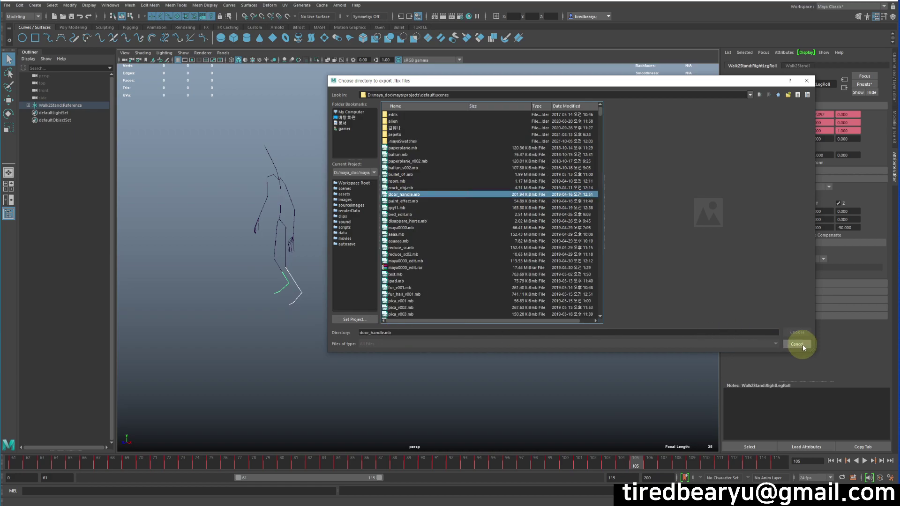
{"action": "left_click", "coordinate": [806, 348]}
{"action": "left_click", "coordinate": [768, 262]}
{"action": "left_click", "coordinate": [397, 150]}
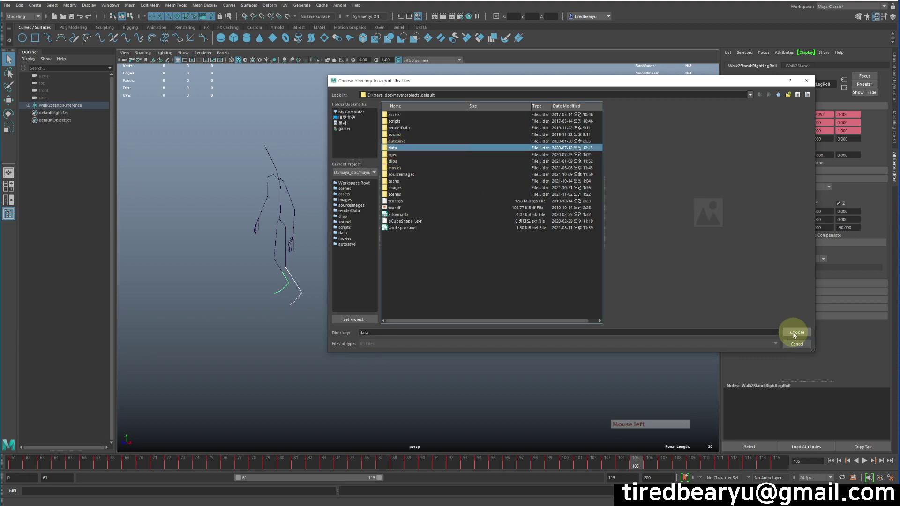
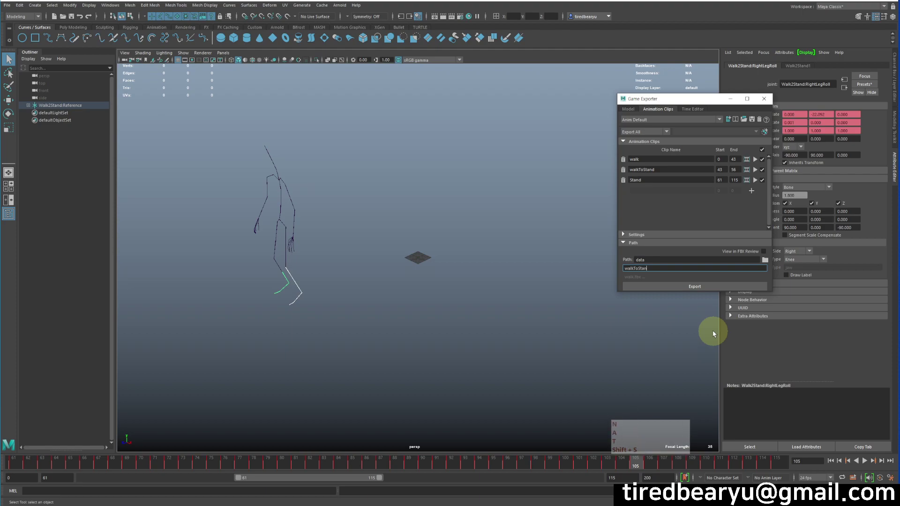
Step: Confirm walkToStand as the clip file prefix under the data path
{"action": "key", "text": "Return"}
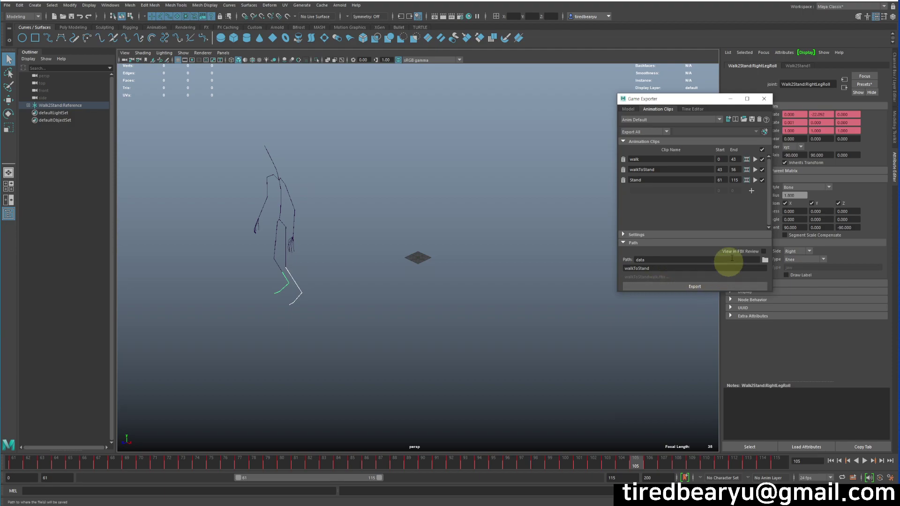
Step: Expand Settings and try Save Clips to Single File before returning to Save Multiple Clip Files
{"action": "left_click", "coordinate": [650, 234]}
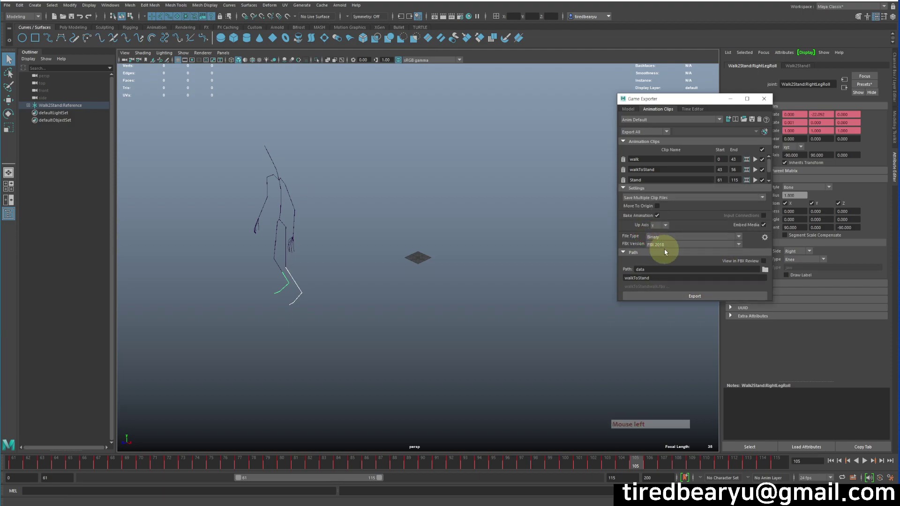
{"action": "left_click", "coordinate": [651, 198]}
{"action": "left_click", "coordinate": [656, 200]}
{"action": "left_click", "coordinate": [657, 201]}
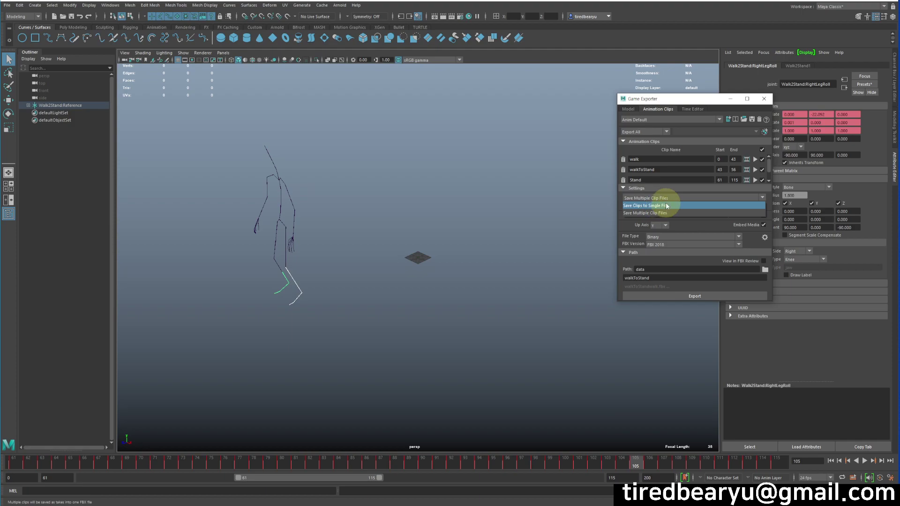
{"action": "left_click", "coordinate": [667, 205]}
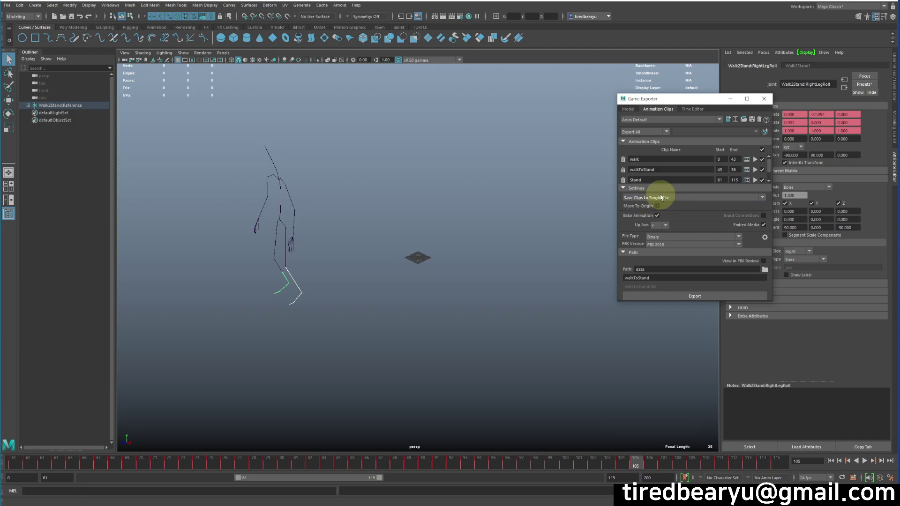
{"action": "left_click", "coordinate": [650, 199]}
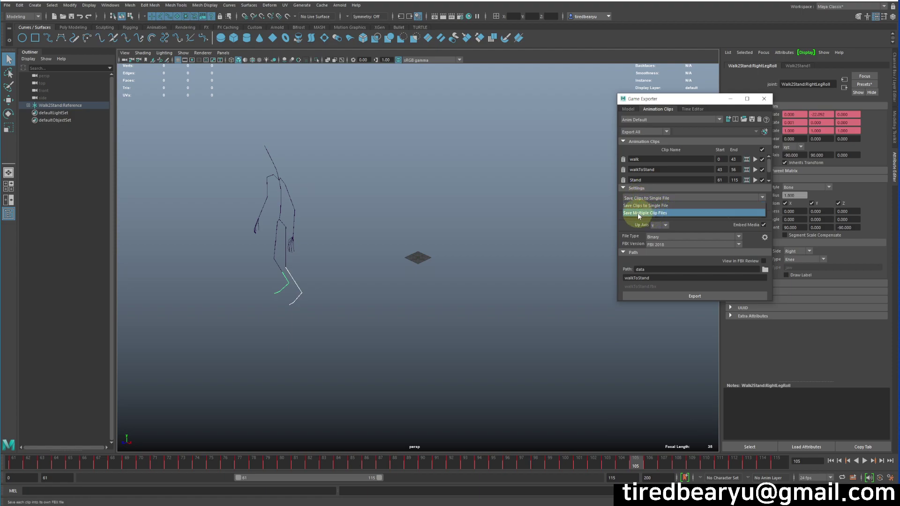
Step: Toggle Bake Animation off and on, keeping it enabled, and bring up the FBX Version choices
{"action": "left_click", "coordinate": [656, 216]}
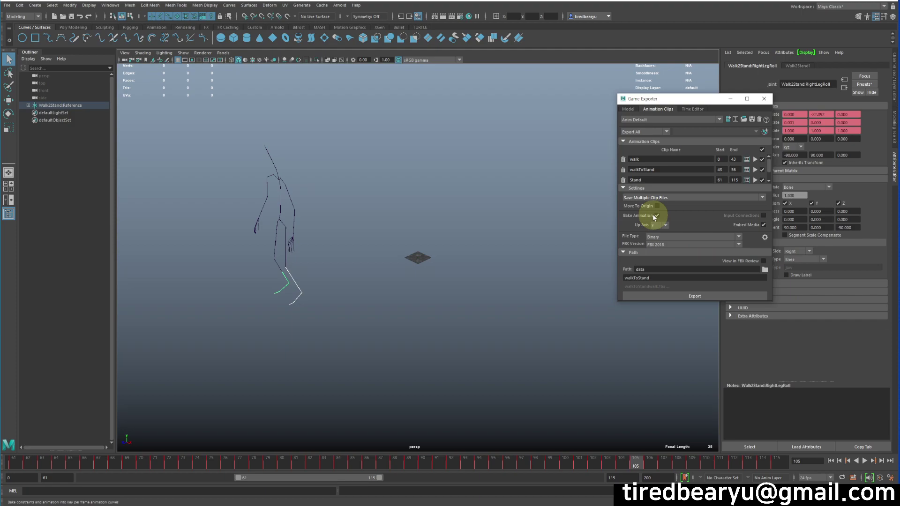
{"action": "left_click", "coordinate": [667, 239]}
{"action": "left_click", "coordinate": [667, 238]}
{"action": "left_click", "coordinate": [663, 247]}
{"action": "double_click", "coordinate": [663, 246]}
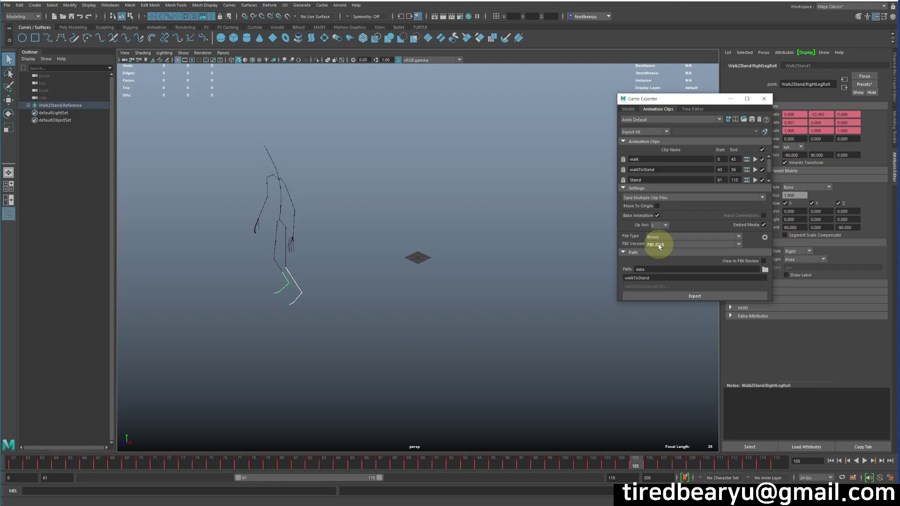
Step: Keep FBX 2018 as the version and switch to Save Clips to Single File
{"action": "left_click", "coordinate": [661, 247]}
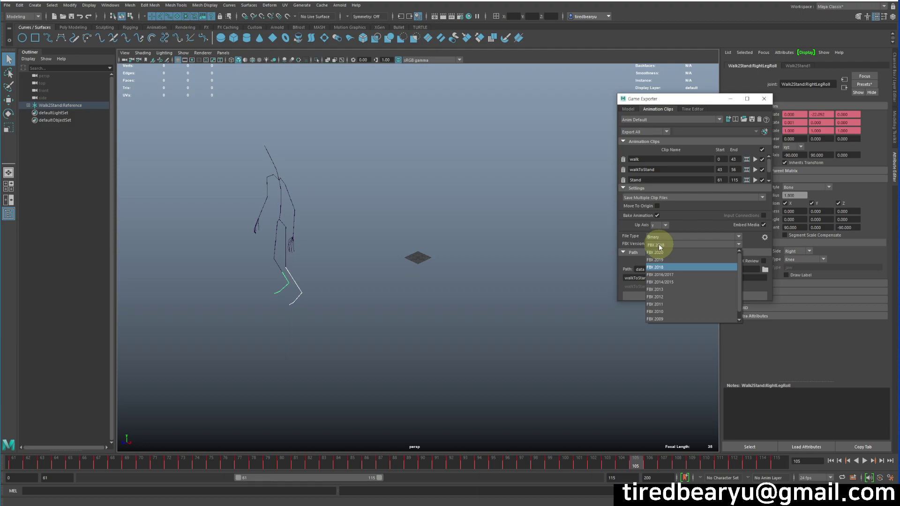
{"action": "left_click", "coordinate": [661, 245]}
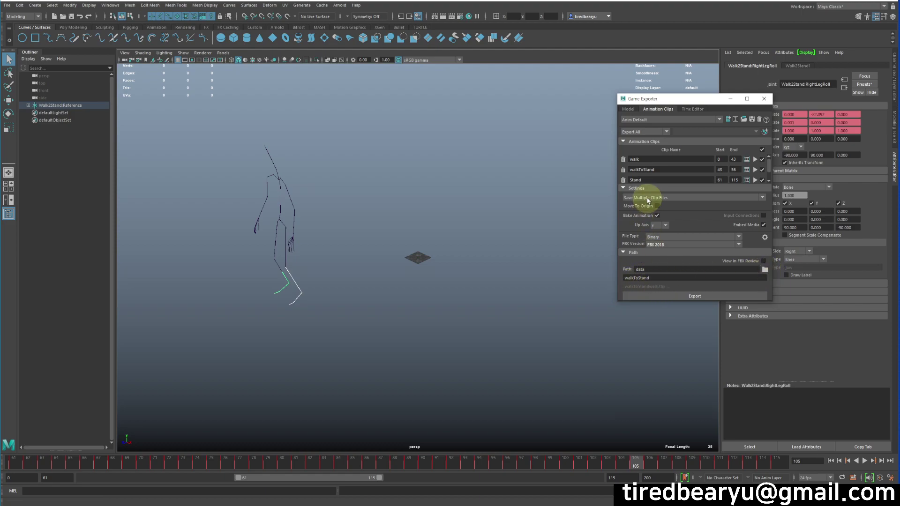
{"action": "left_click", "coordinate": [650, 200]}
{"action": "left_click", "coordinate": [654, 206]}
Step: Attempt the export, which produces an error message
{"action": "left_click", "coordinate": [688, 295]}
{"action": "left_click", "coordinate": [713, 434]}
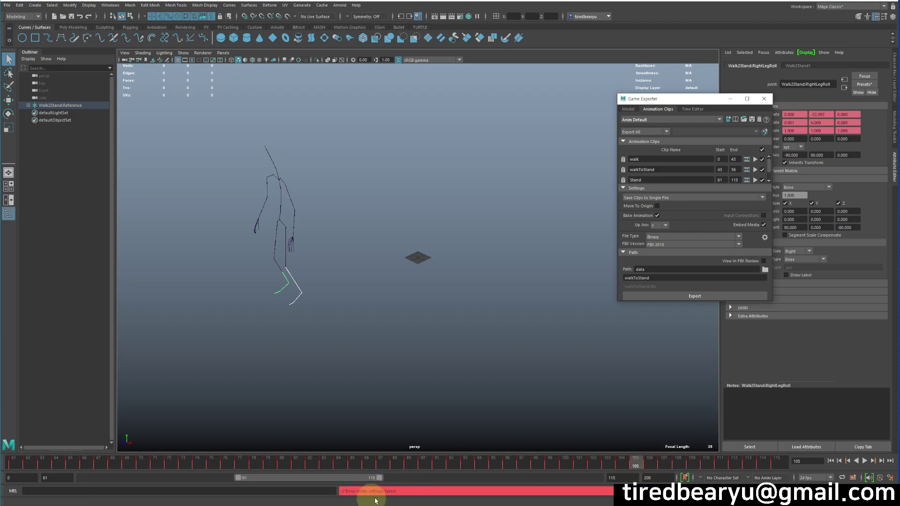